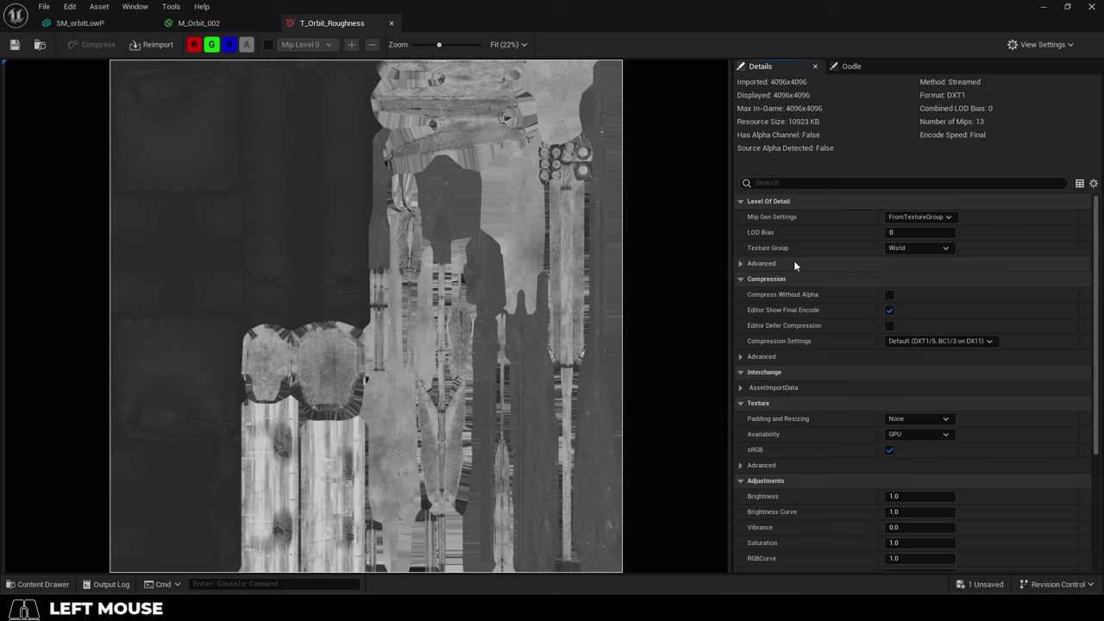
Uncheck sRGB on T_Orbit_Roughness so it is sampled as linear data.
{"action": "left_click", "coordinate": [894, 454]}
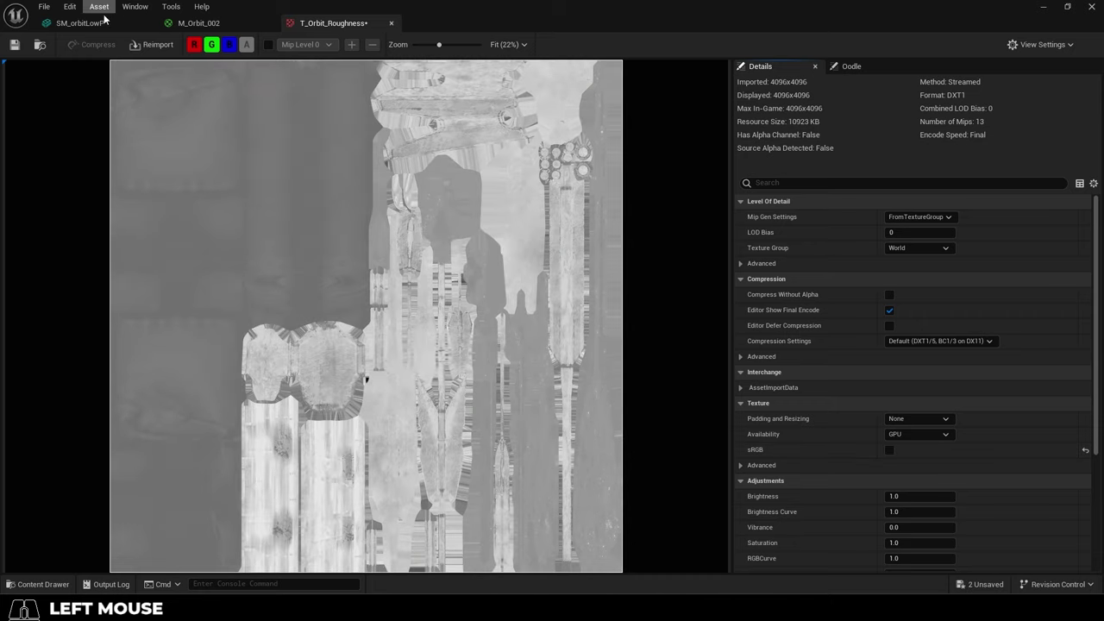